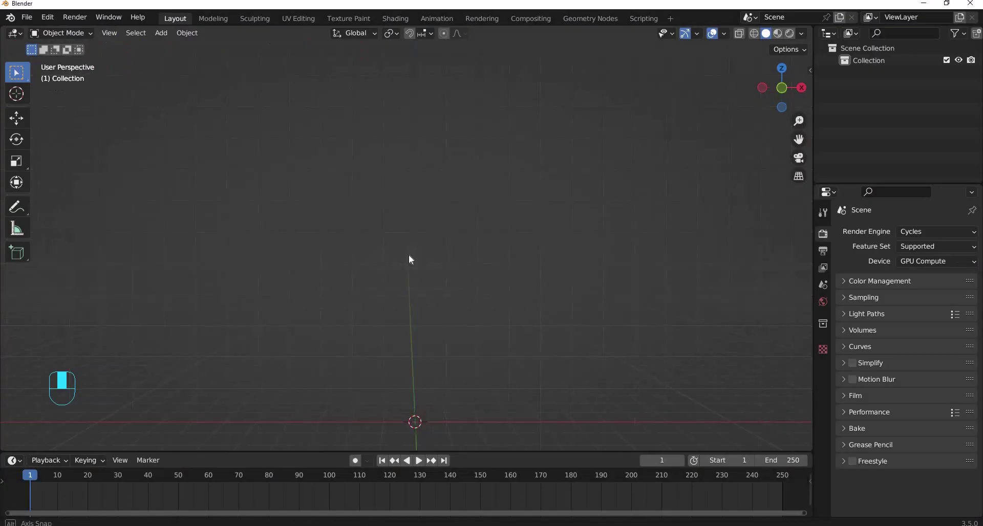
- Add an Another Noise Tool Landscape mesh from the Shift+A add list
key("shift+a")
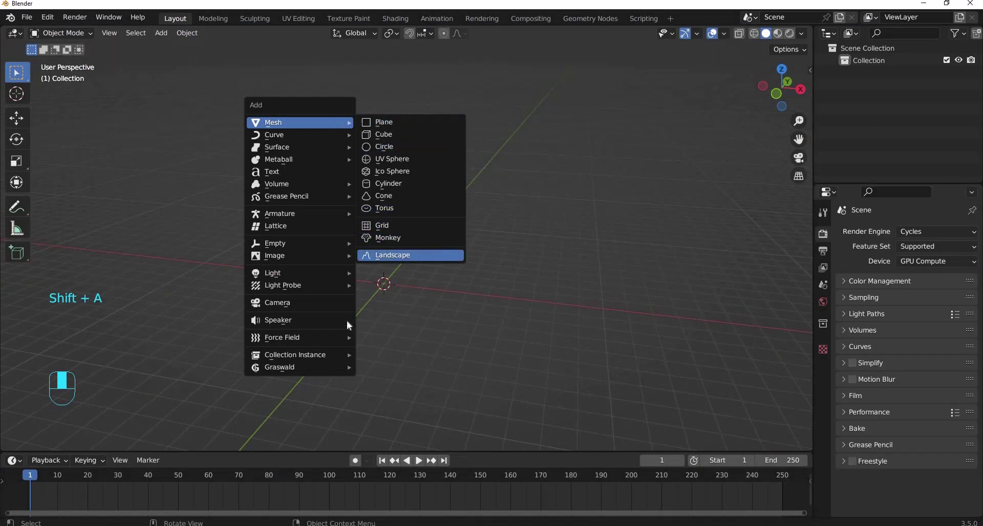
left_click(135, 83)
- Adjust the view of the new Landscape mesh while its noise preset list is open
middle_click(136, 97)
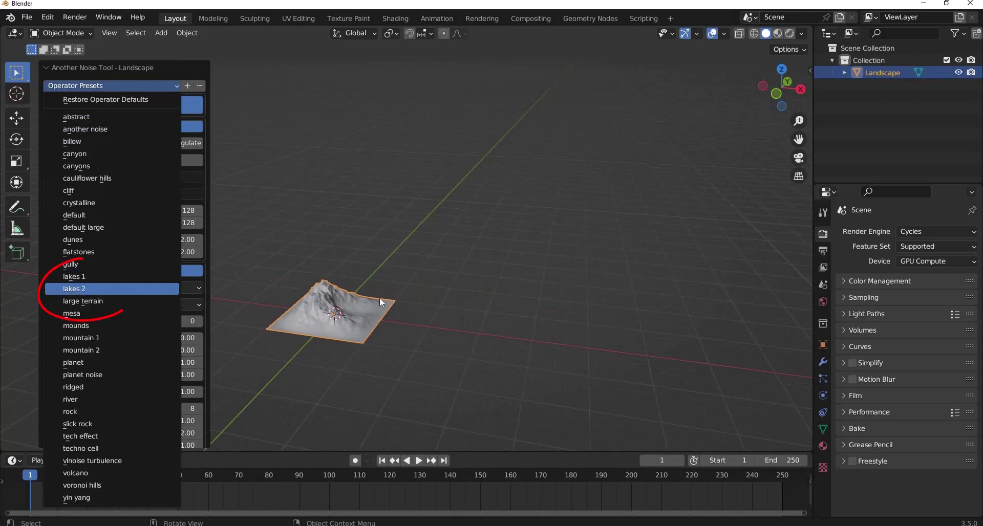
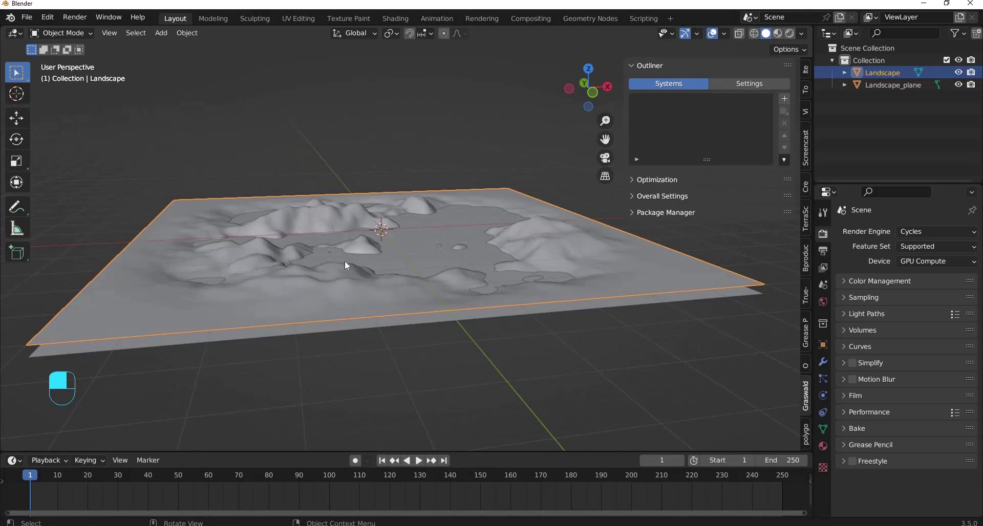
key("Tab")
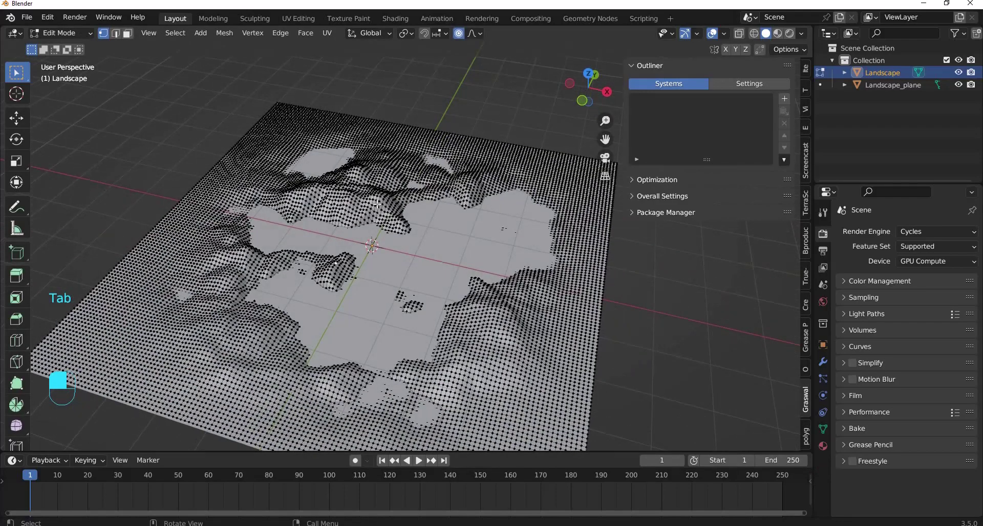
key("a")
key("u")
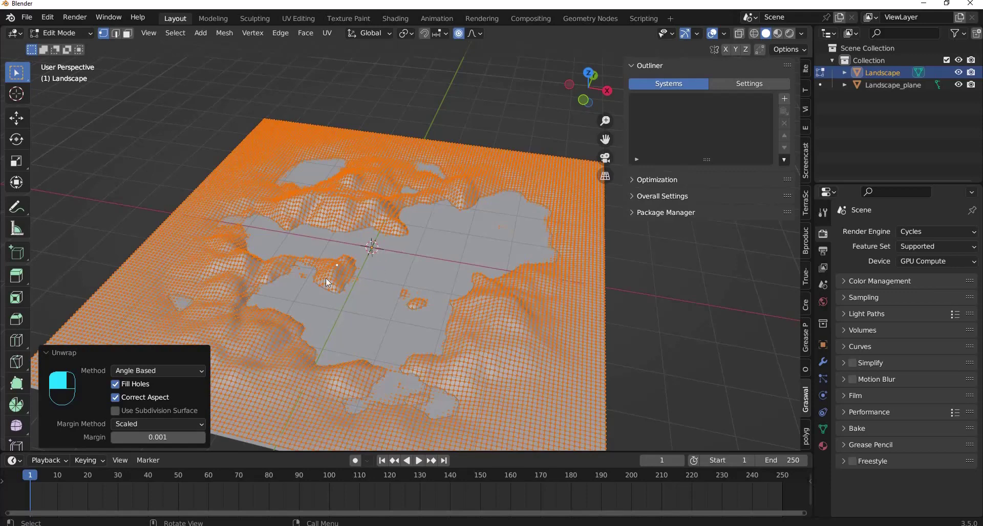
key("Tab")
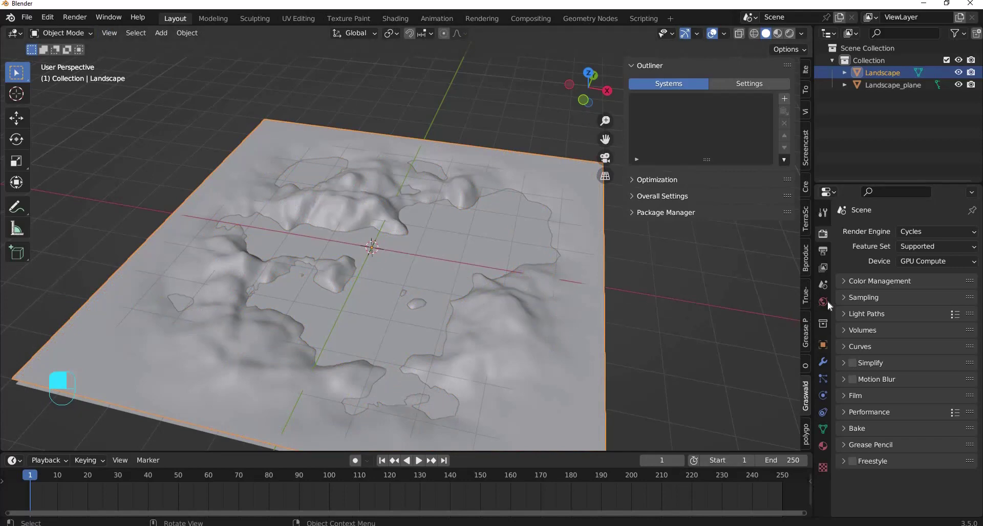
- Navigate the viewport around the hilly Landscape terrain
middle_click(889, 373)
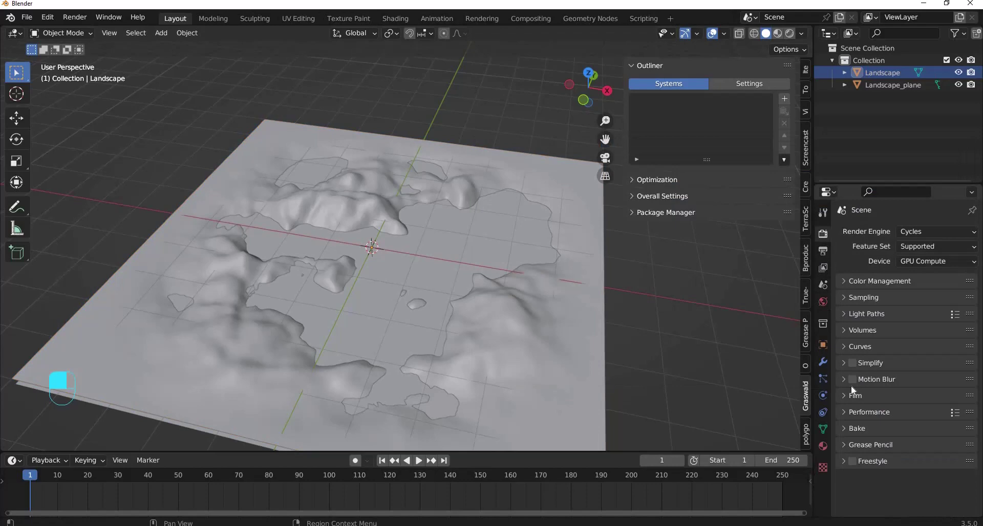
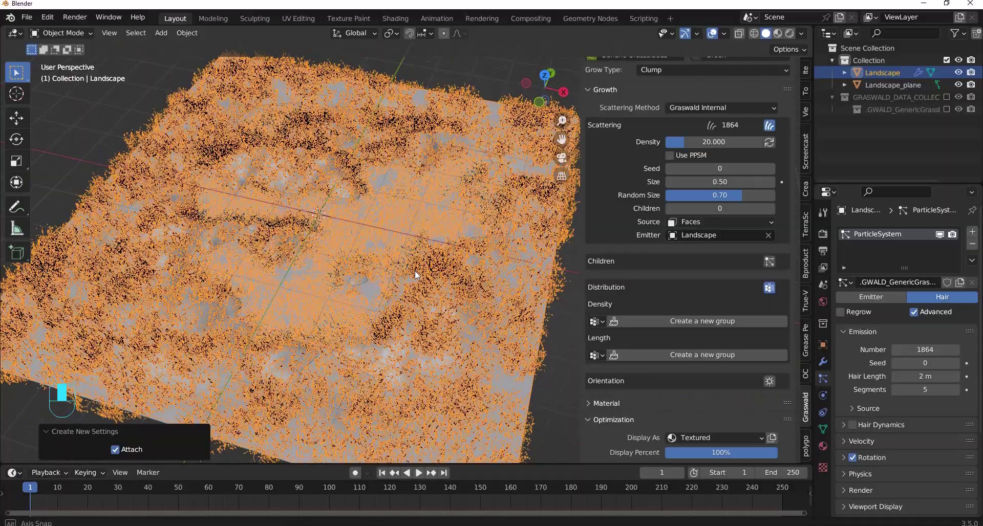
- Reselect the grass-covered Landscape object in the viewport
left_click_drag(391, 272, 381, 266)
left_click_drag(381, 267, 459, 202)
left_click(460, 203)
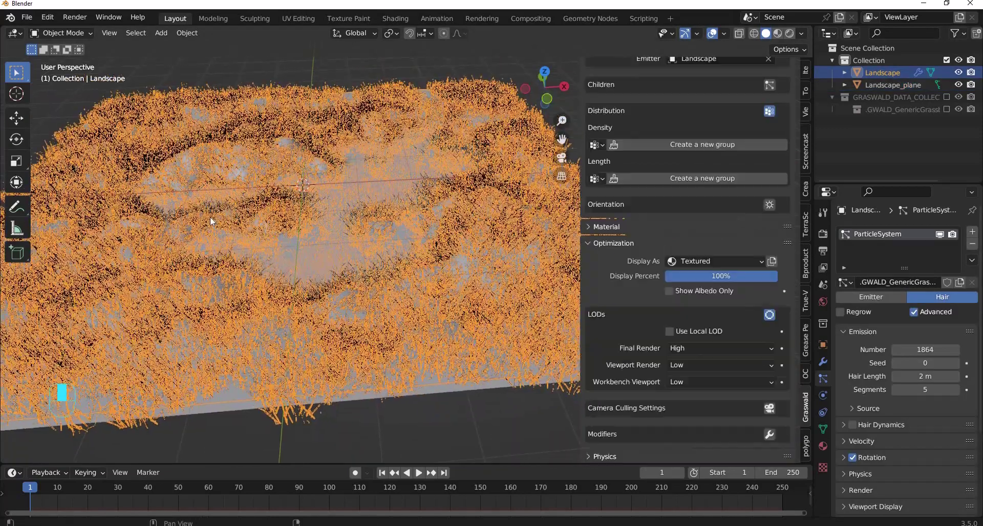
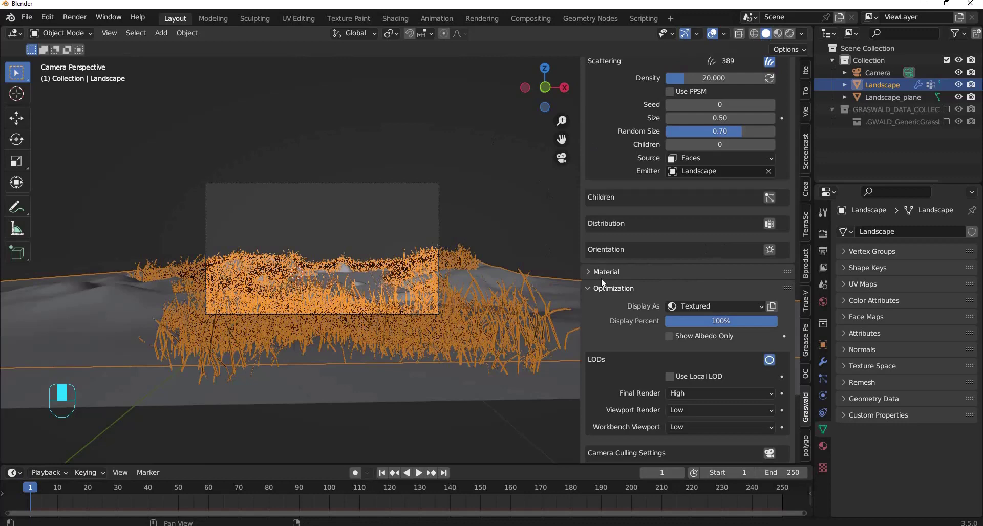
- Enable camera culling for the scene Camera with low viewport detail and textured display
left_click_drag(598, 280, 629, 358)
left_click_drag(630, 358, 368, 242)
left_click(367, 242)
left_click_drag(349, 208, 661, 363)
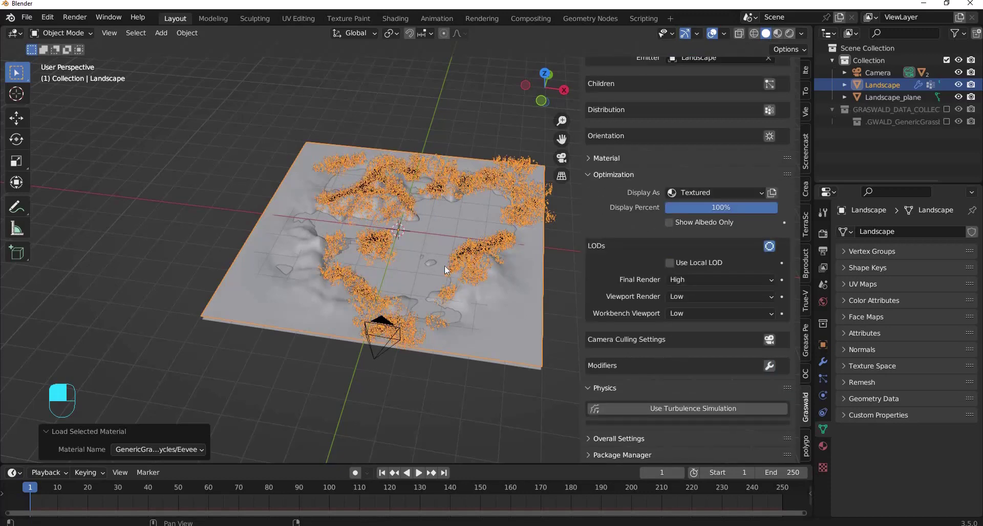
- View the grass-covered terrain through the scene Camera
key("KP_0")
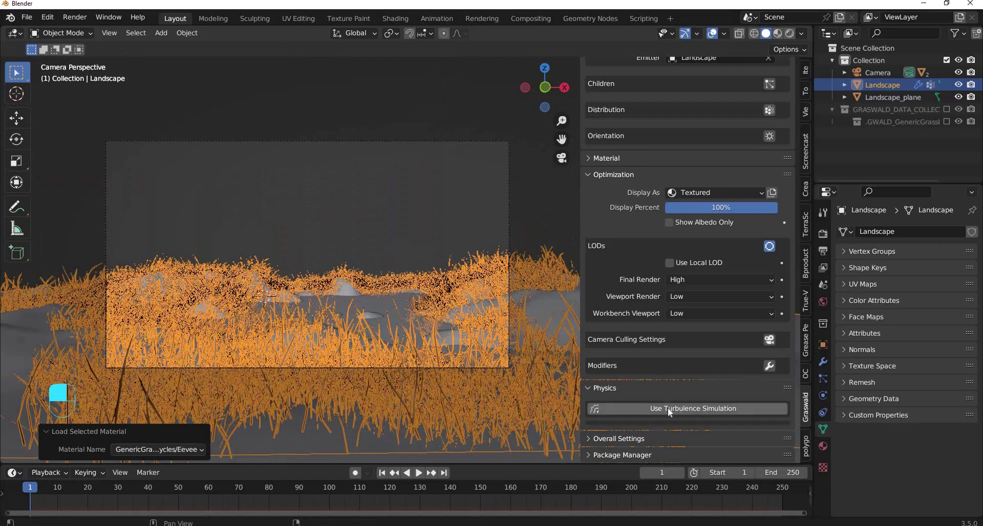
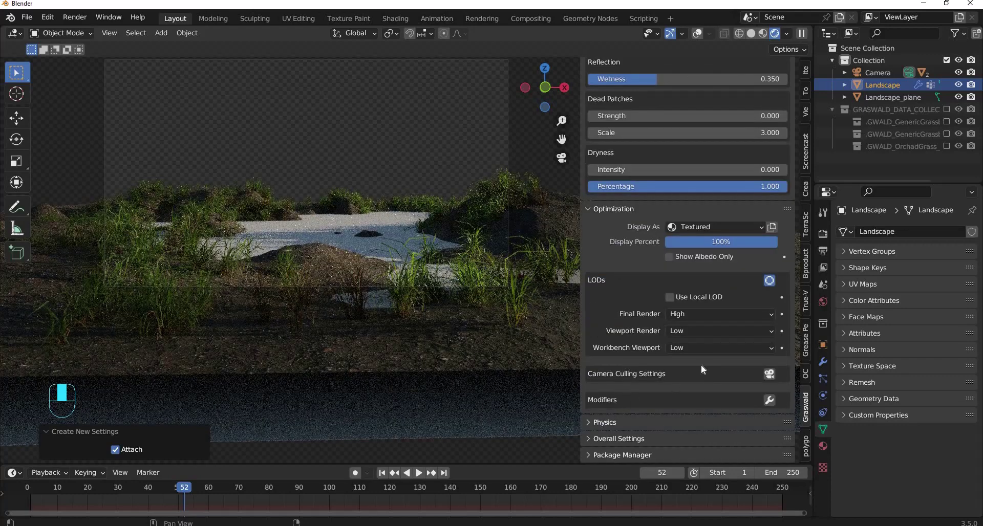
left_click_drag(664, 401, 568, 392)
left_click_drag(568, 392, 606, 417)
left_click_drag(606, 417, 630, 247)
middle_click(631, 248)
left_click_drag(631, 255, 378, 277)
left_click_drag(378, 277, 633, 245)
key("z")
left_click_drag(633, 244, 636, 230)
left_click_drag(636, 230, 629, 257)
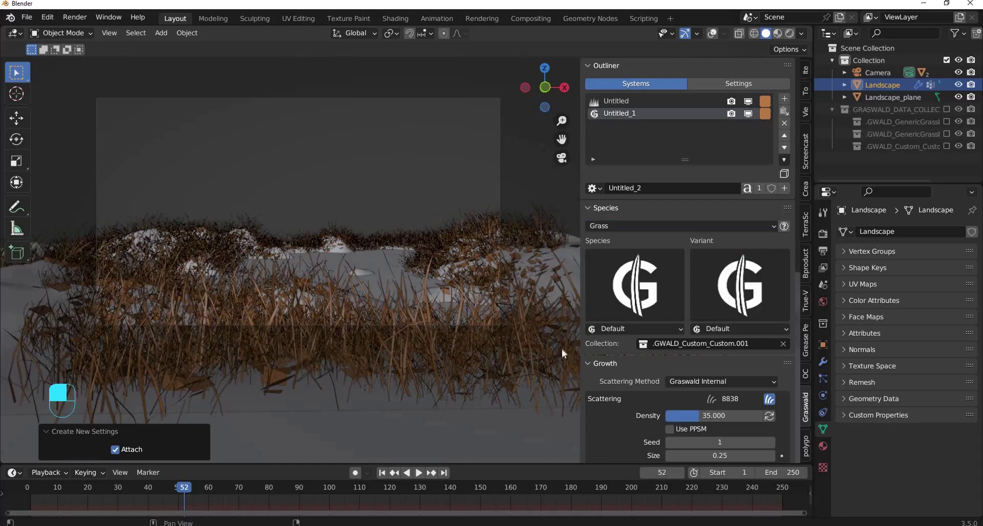
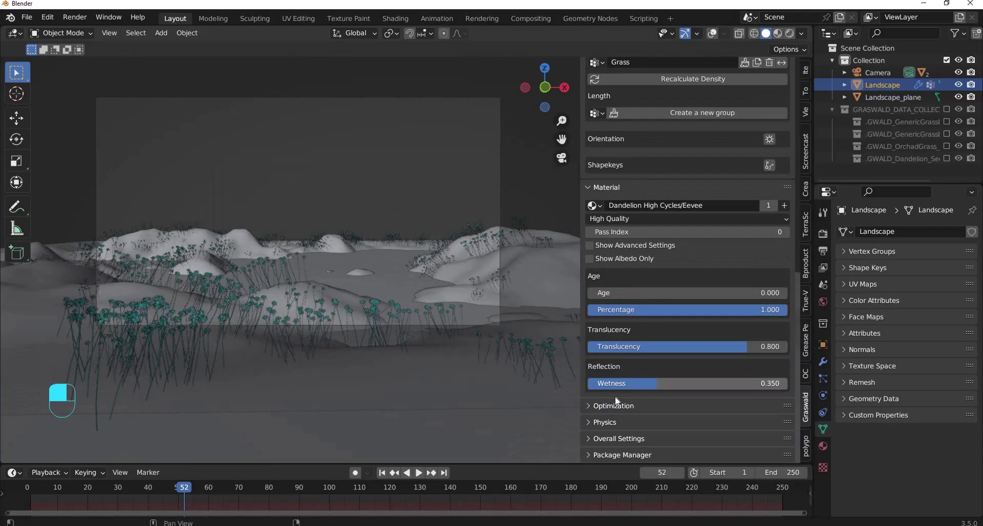
- Play the animation to watch the dandelion seedheads sway in the GrassMovement wind
middle_click(610, 444)
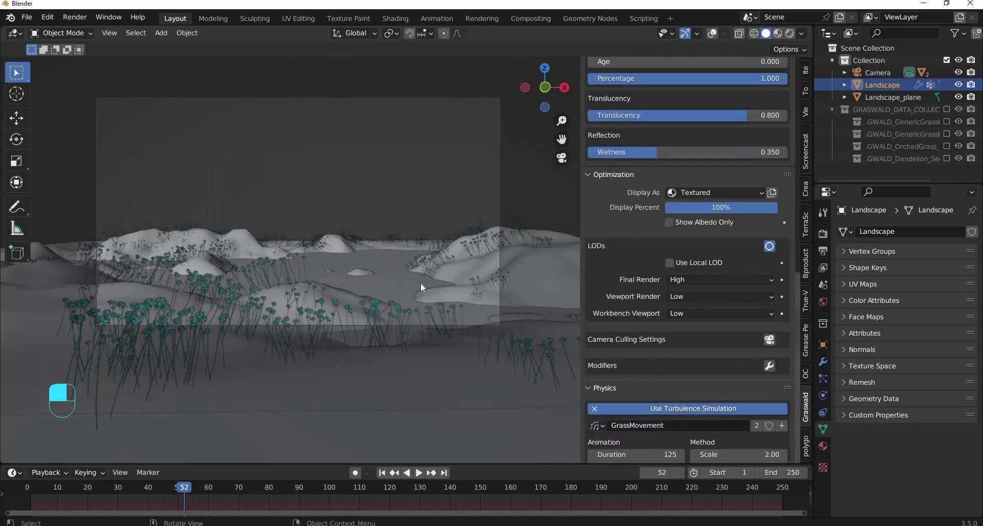
key("shift+space")
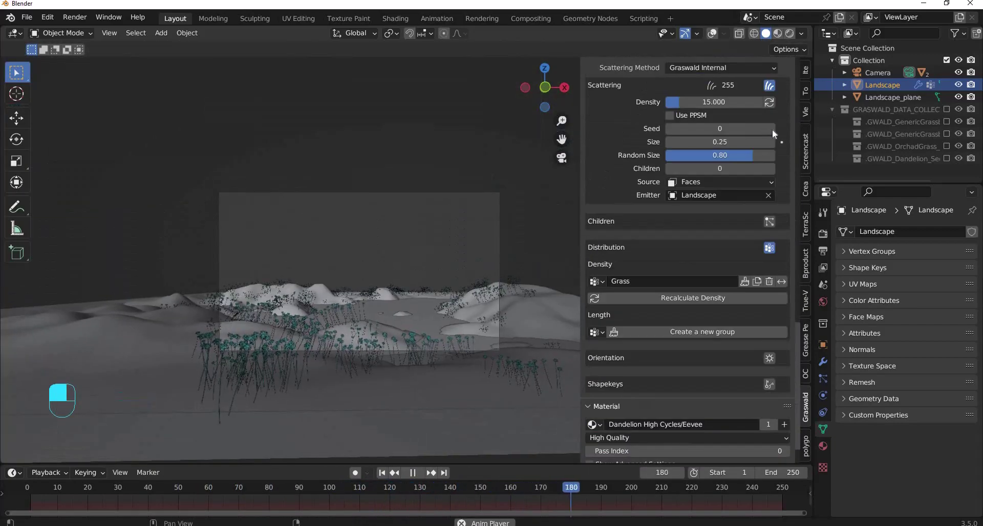
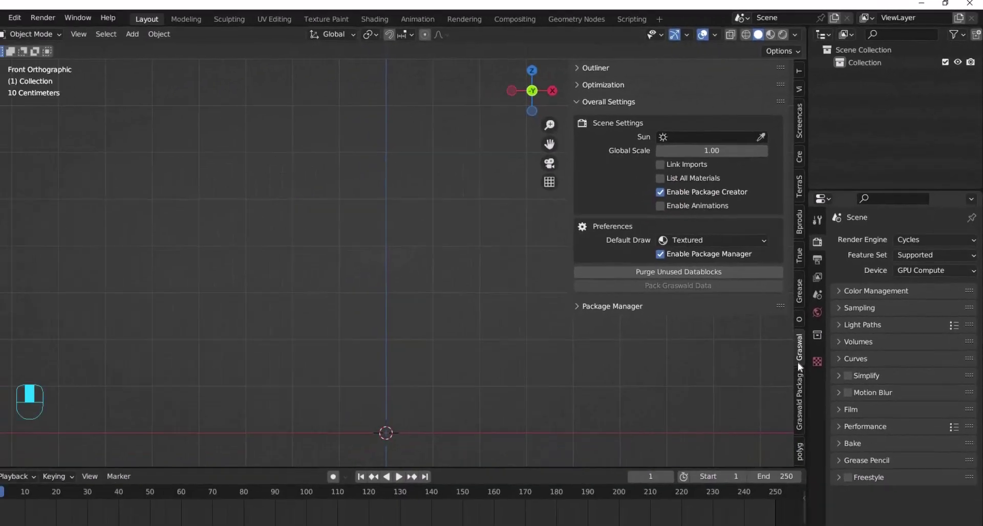
- Work in the Outliner so the appended GrassBlades collection remains the only collection
left_click_drag(806, 355, 604, 85)
left_click(604, 85)
left_click_drag(599, 70, 58, 142)
left_click_drag(58, 141, 885, 76)
- Show the Graswald Package panel in the sidebar for the GrassBlades blades
left_click_drag(884, 76, 879, 65)
left_click(880, 66)
left_click_drag(876, 65, 829, 91)
left_click_drag(828, 91, 808, 110)
left_click_drag(807, 110, 903, 87)
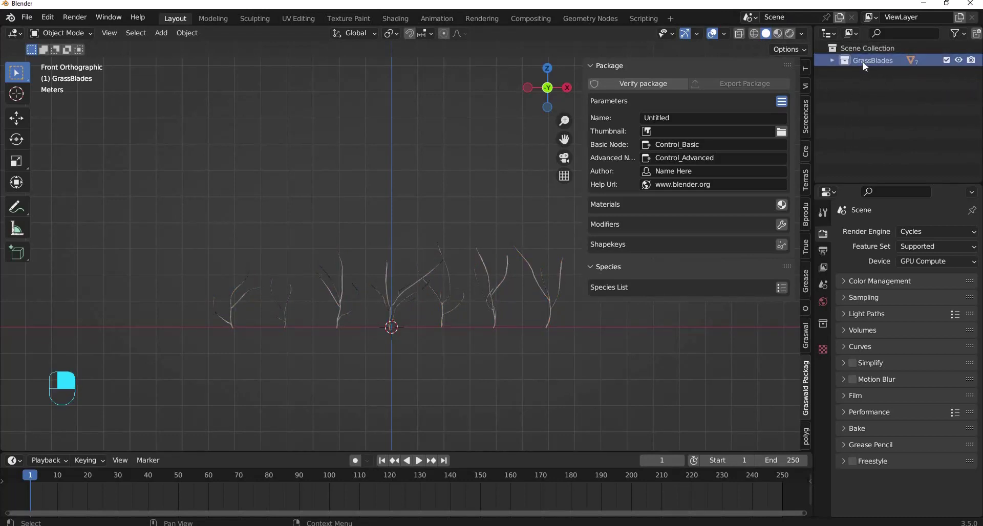
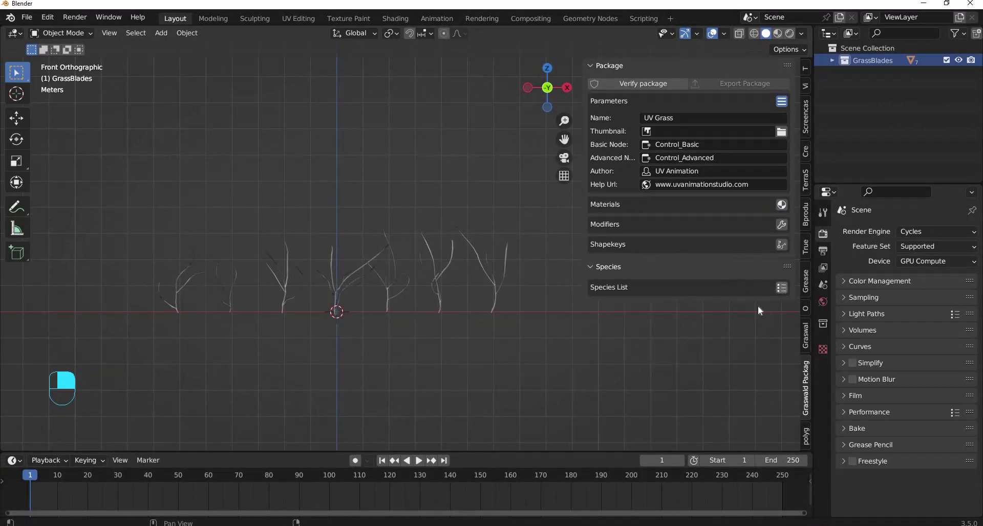
- Adjust the view among the curved Grass01–Grass07 blades
left_click_drag(707, 298, 633, 314)
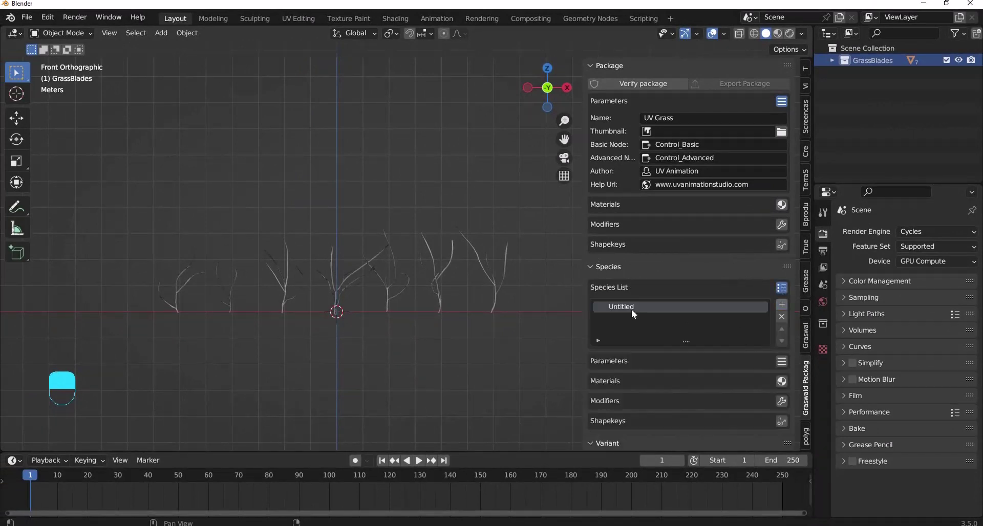
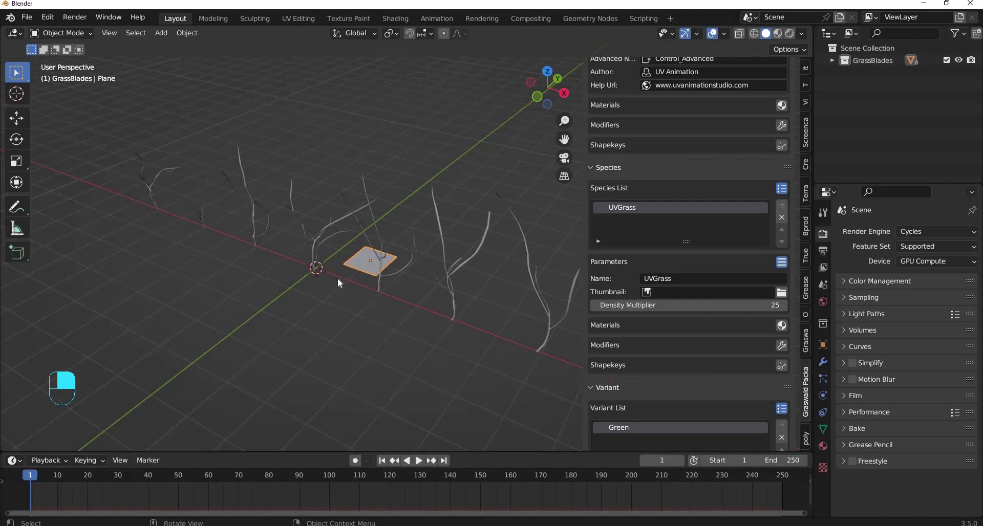
- Move the Plane out of the GrassBlades collection in the Outliner
middle_click(353, 232)
left_click_drag(787, 199, 878, 162)
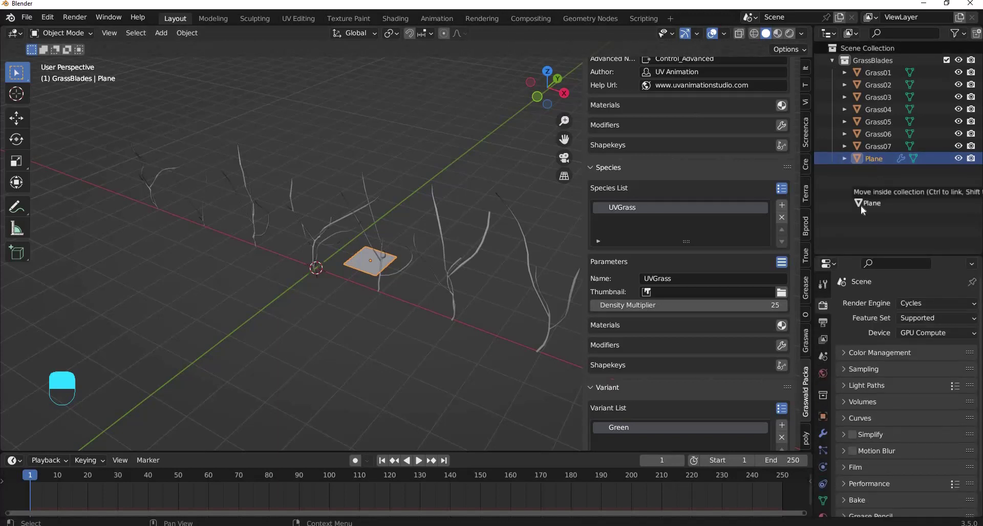
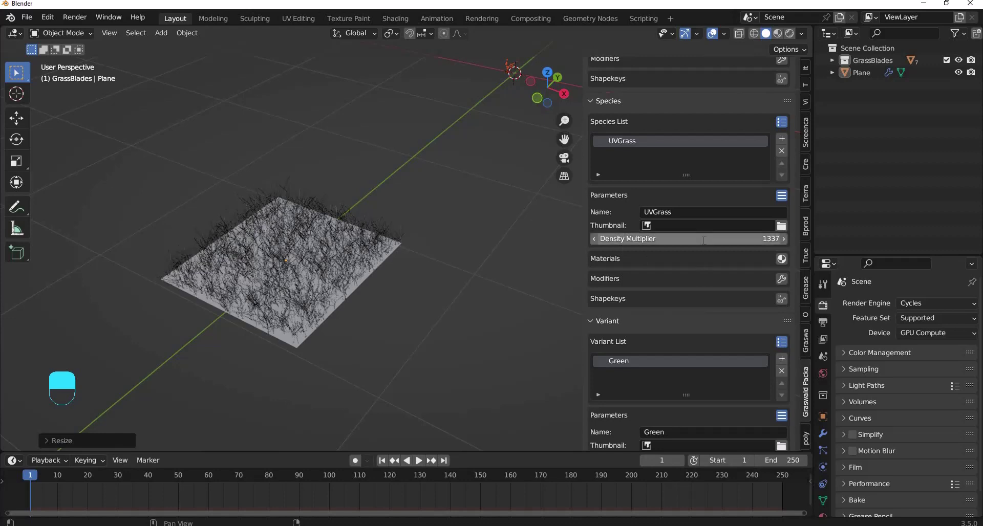
- Set the UVGrass density multiplier to 2500 so blades thickly cover the plane
key("KP_0")
double_click(380, 323)
right_click(380, 323)
right_click(380, 321)
left_click_drag(378, 301, 373, 313)
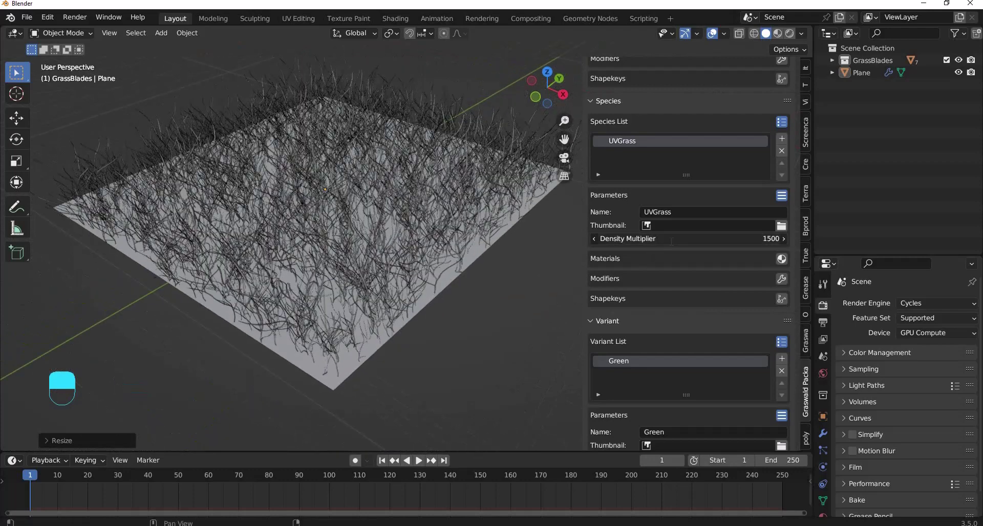
key("KP_0")
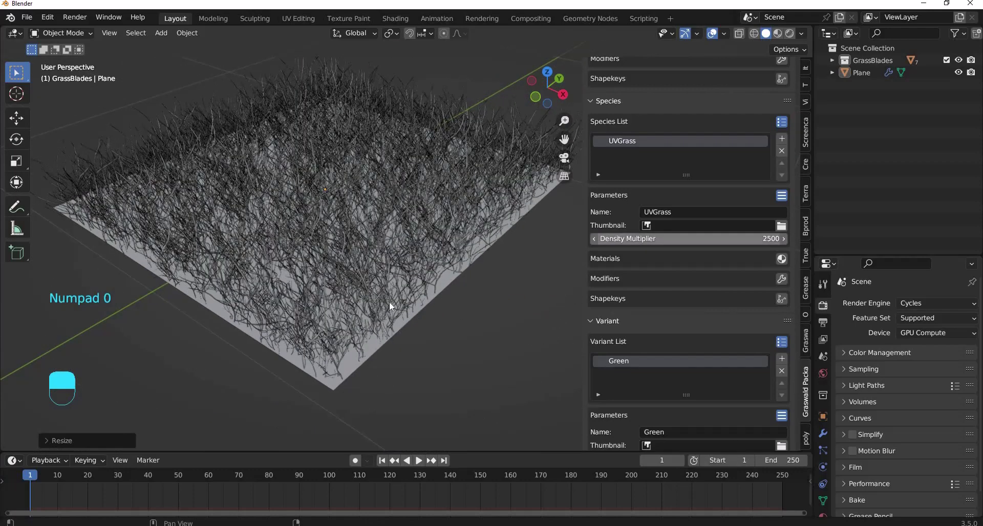
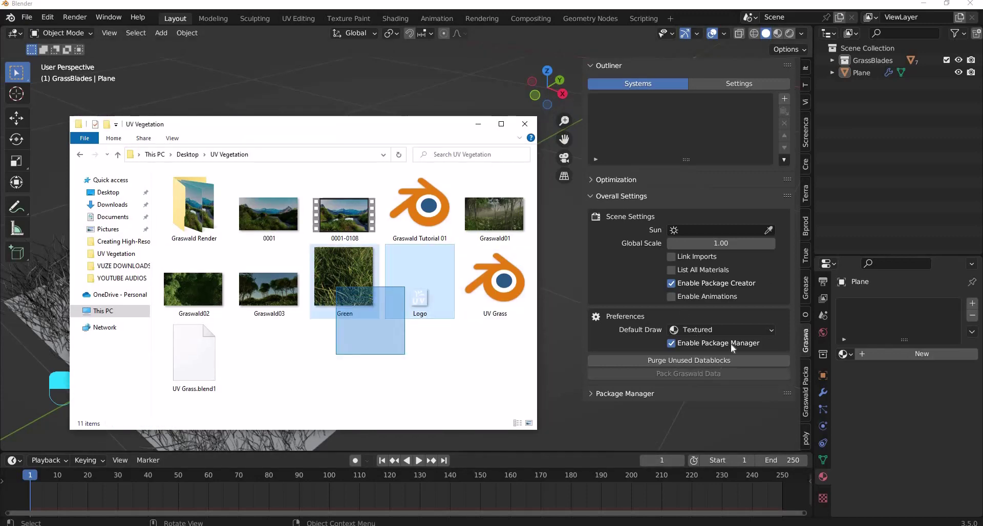
- Assign Logo.png as the UV Grass package thumbnail and Green.png as the Green variant thumbnail
left_click_drag(763, 288, 717, 161)
left_click_drag(717, 161, 446, 205)
left_click_drag(446, 206, 217, 264)
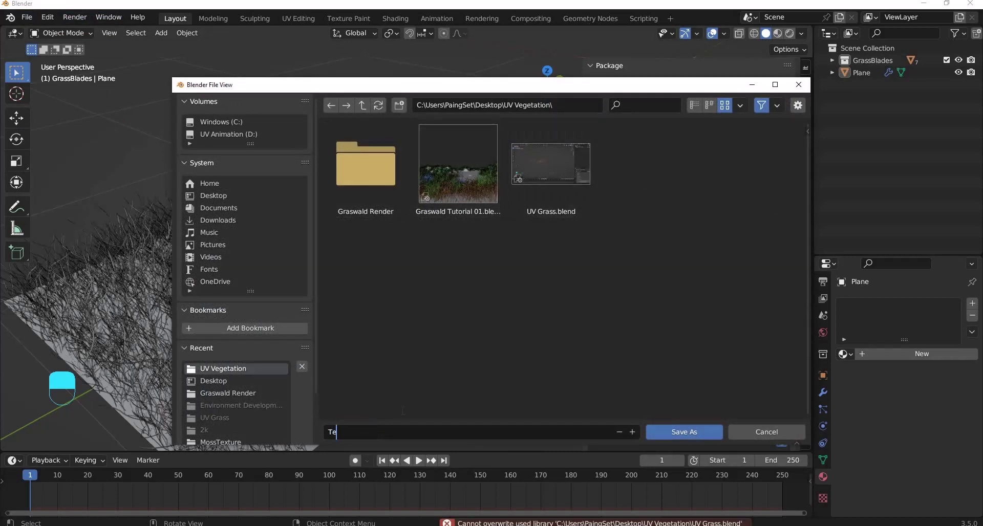
- Save the grass package scene as a new file named TestGrass.blend
left_click_drag(405, 413, 623, 269)
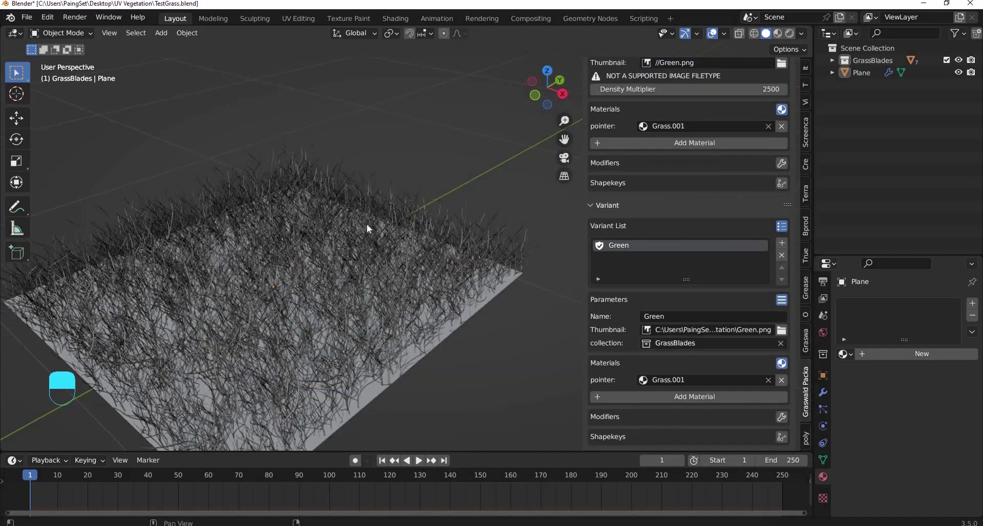
- Save TestGrass.blend with the UVGrass thumbnail pointing to //Green.png
key("ctrl+s")
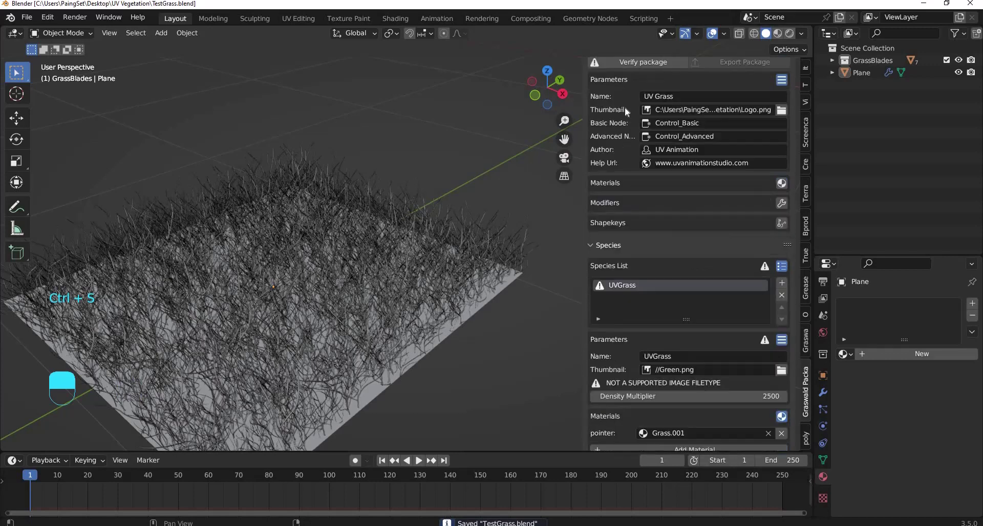
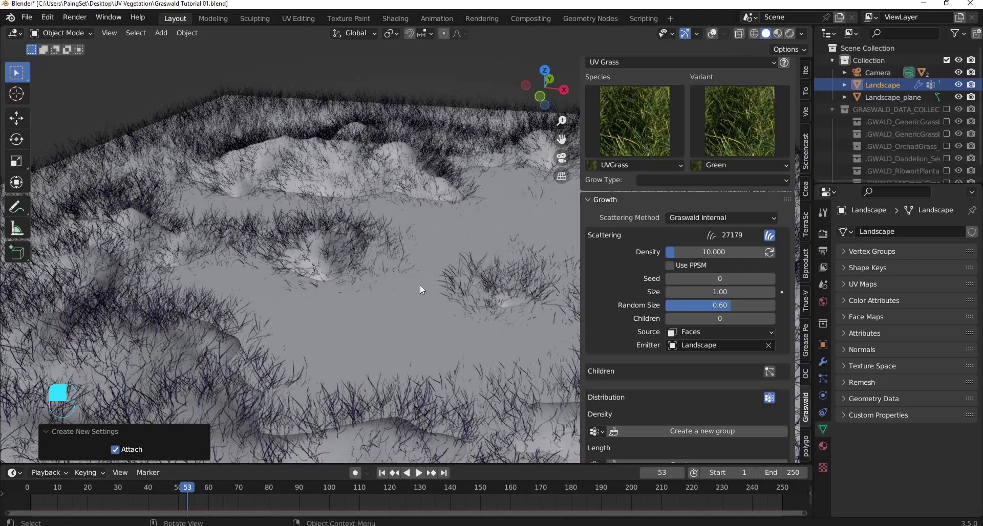
- Add a new Graswald system and choose the Ribwort Plantain species with the Big variant
key("KP_0")
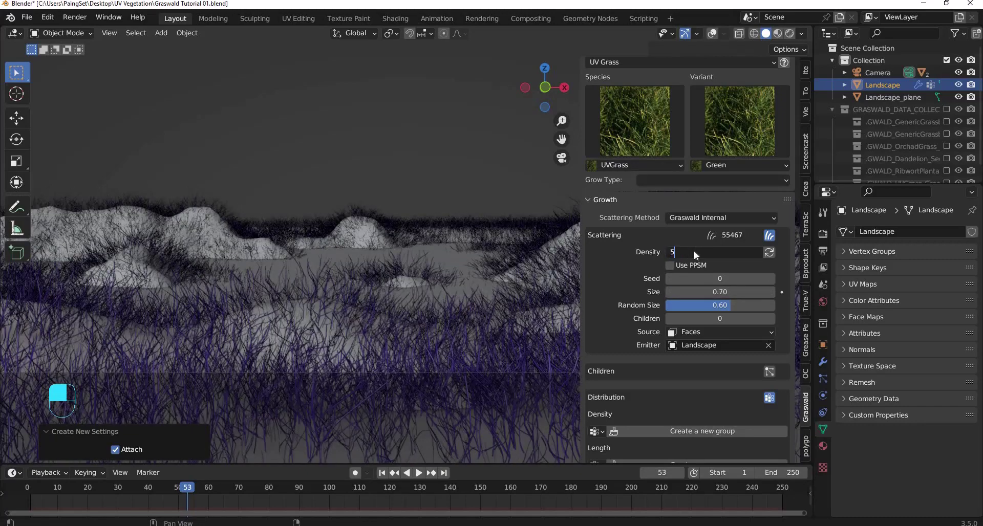
left_click_drag(743, 288, 605, 346)
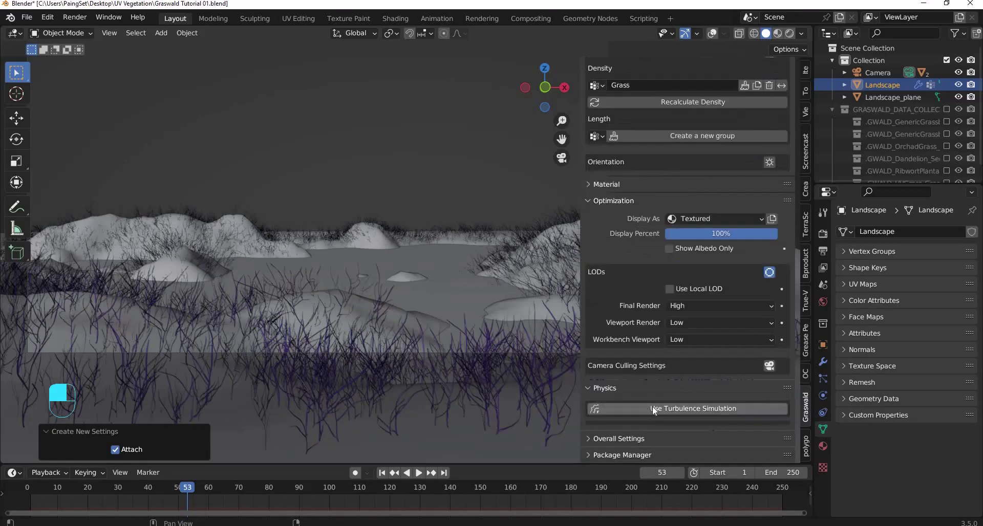
left_click_drag(607, 412, 609, 437)
left_click_drag(609, 437, 595, 389)
- Set Clump grow type and scatter the Ribwort Plantain at density 10 across the landscape
key("shift+space")
key("shift+space")
middle_click(596, 389)
left_click_drag(424, 225, 437, 278)
left_click_drag(436, 278, 59, 191)
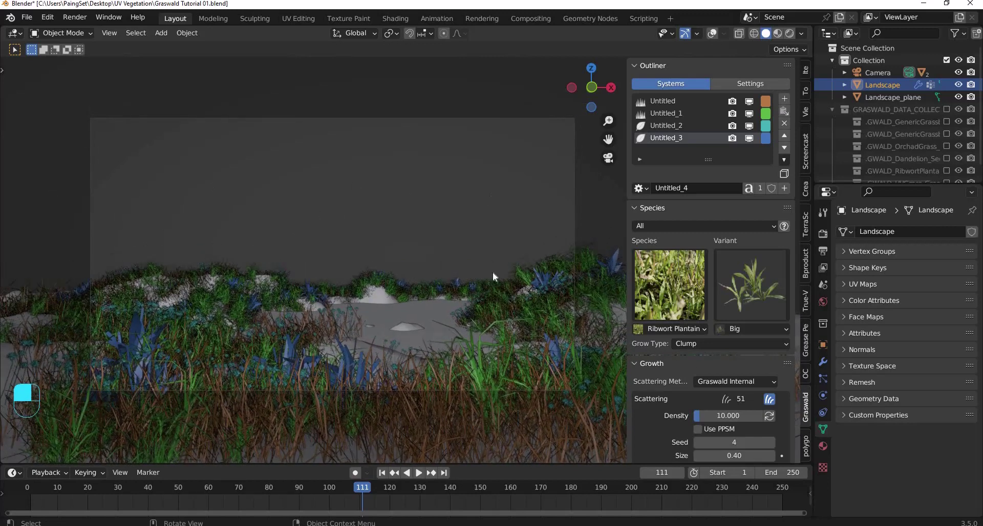
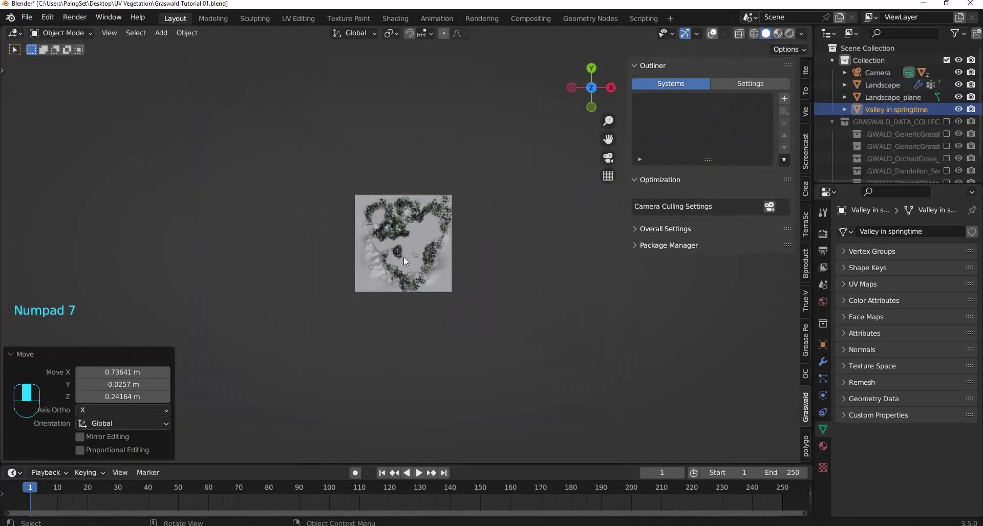
- Give the Valley in springtime plane an Emission shader at 0.5 and enlarge it behind the camera view
left_click(426, 243)
key("KP_0")
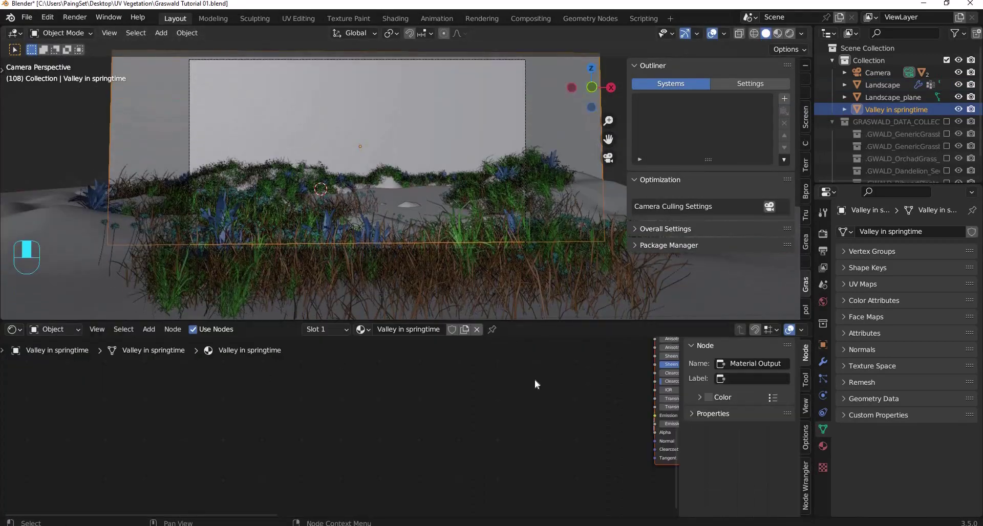
middle_click(361, 375)
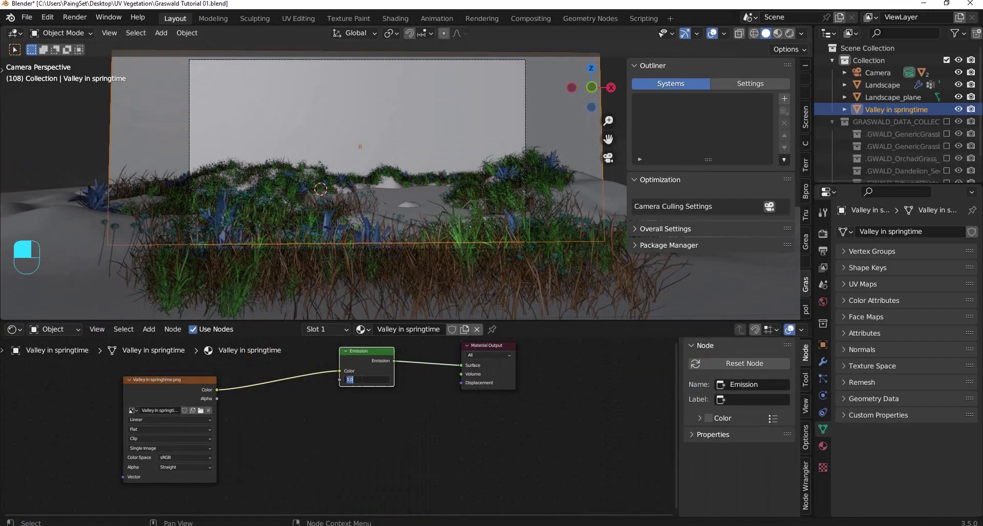
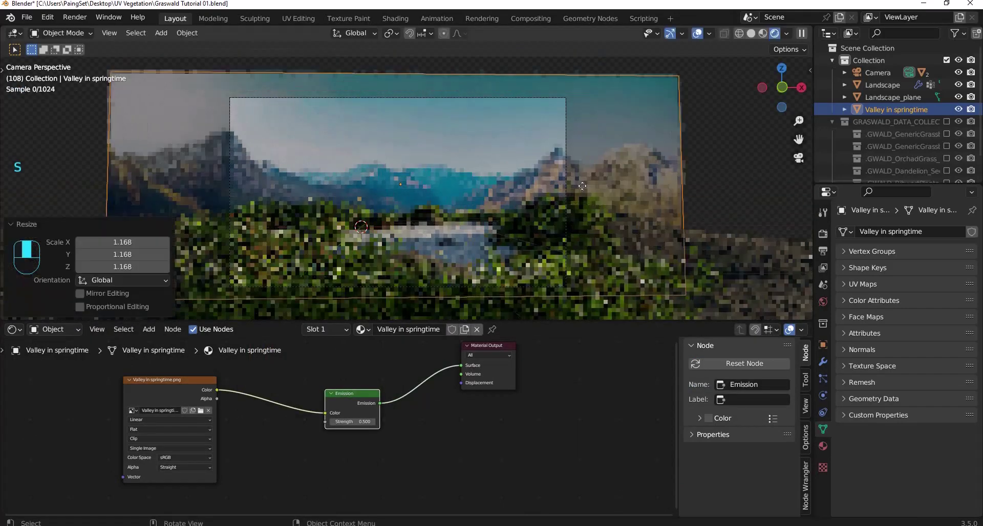
- Switch viewport shading from Rendered to Solid and show the Camera's object data properties
left_click(208, 388)
left_click_drag(319, 447, 454, 250)
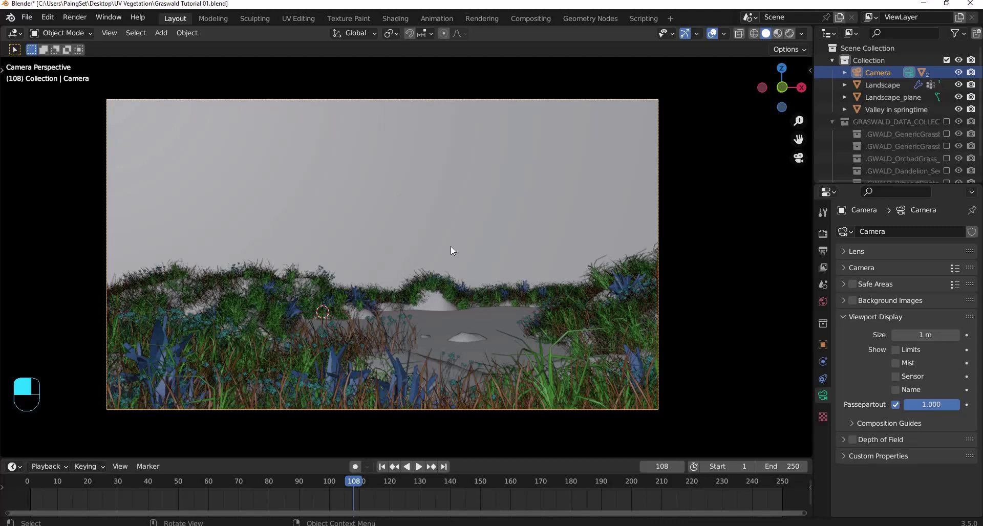
right_click(454, 250)
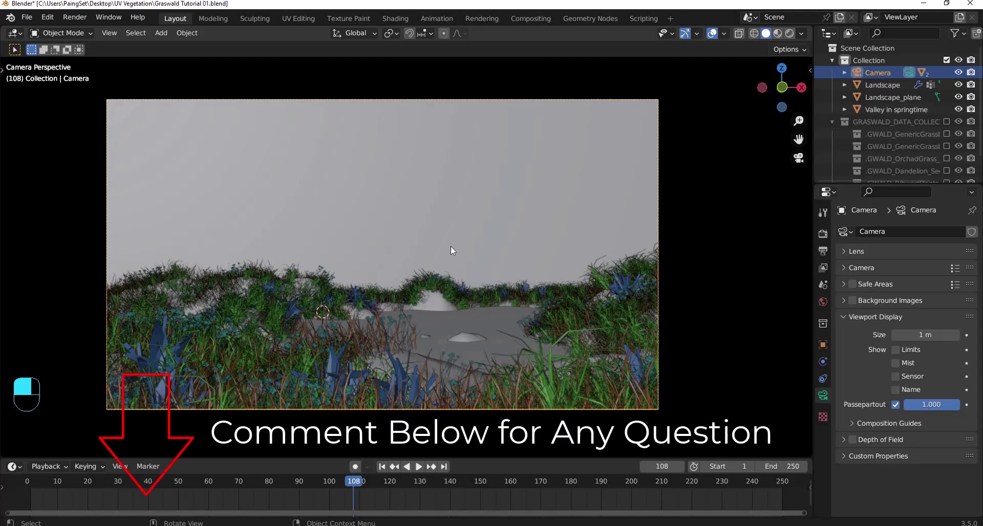